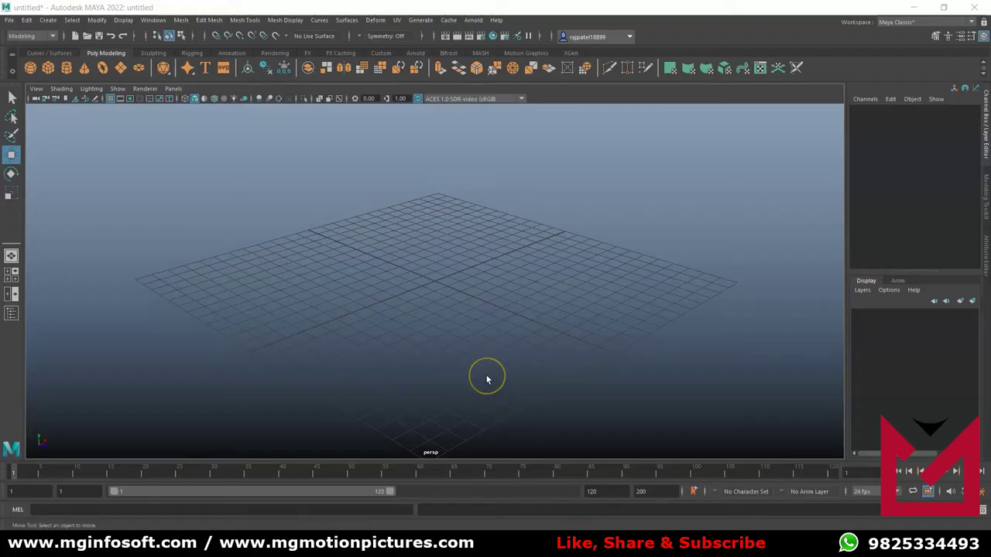
# Step: Cycle the perspective viewport background with Alt+B until it shows flat grey
pyautogui.press('alt+Num_Lock')
pyautogui.click(491, 379)
pyautogui.press('alt+b')
pyautogui.press('alt+b')
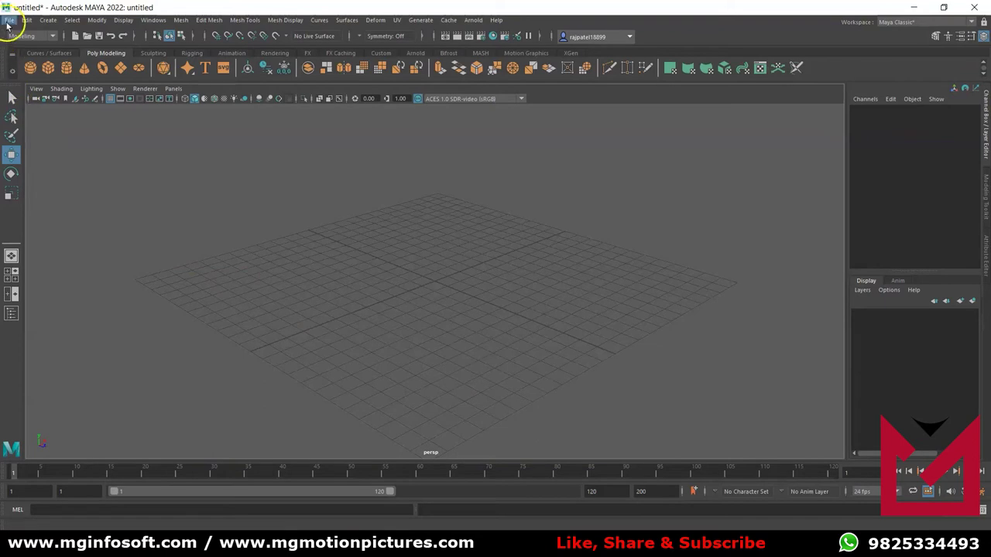
# Step: Start a new project from File > Project Window
pyautogui.click(9, 33)
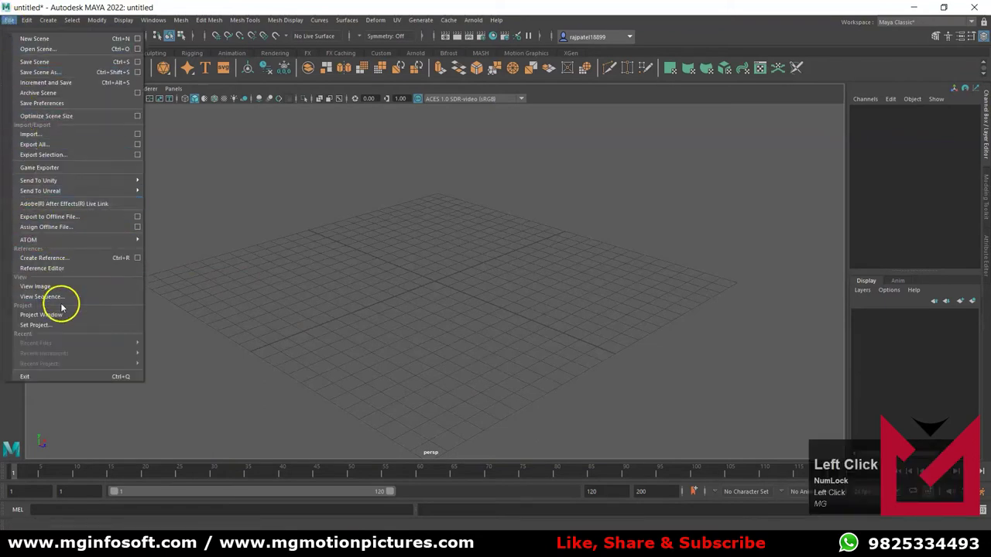
pyautogui.moveTo(67, 328); pyautogui.dragTo(381, 196)
pyautogui.click(387, 197)
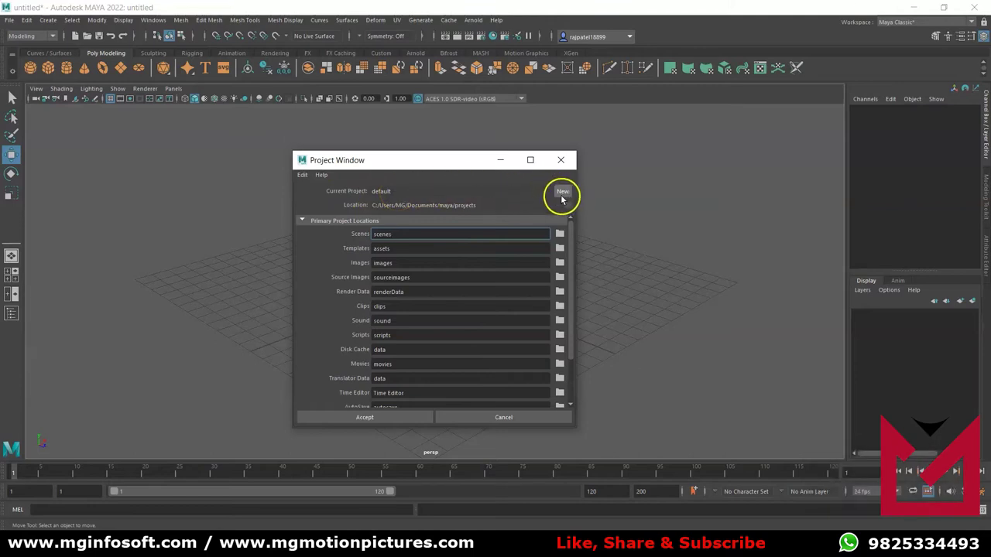
pyautogui.click(564, 203)
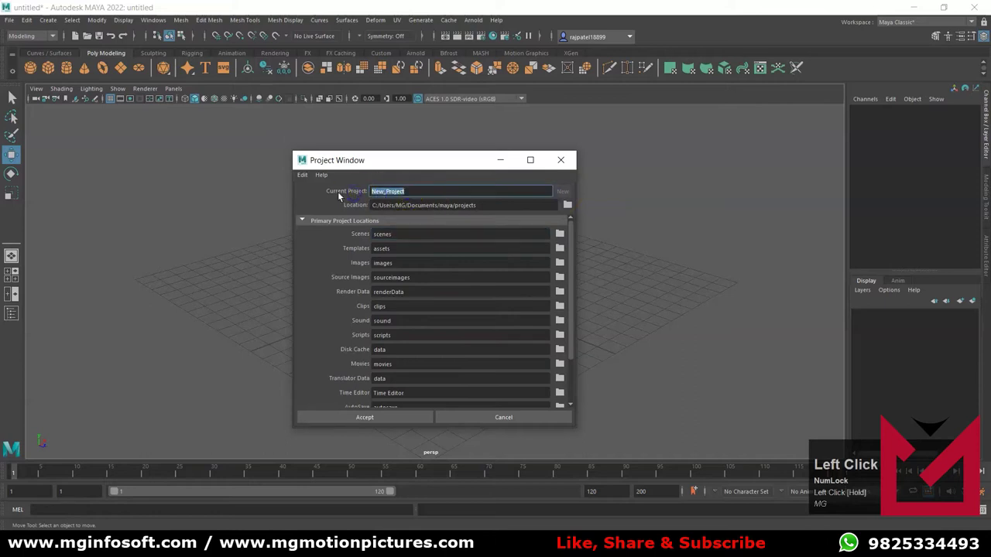
# Step: Name the project SimplePolygonModeling and locate it in D:\Maya 2022 Learning
pyautogui.press('shift+Num_Lock')
pyautogui.click(344, 198)
pyautogui.press('shift+s')
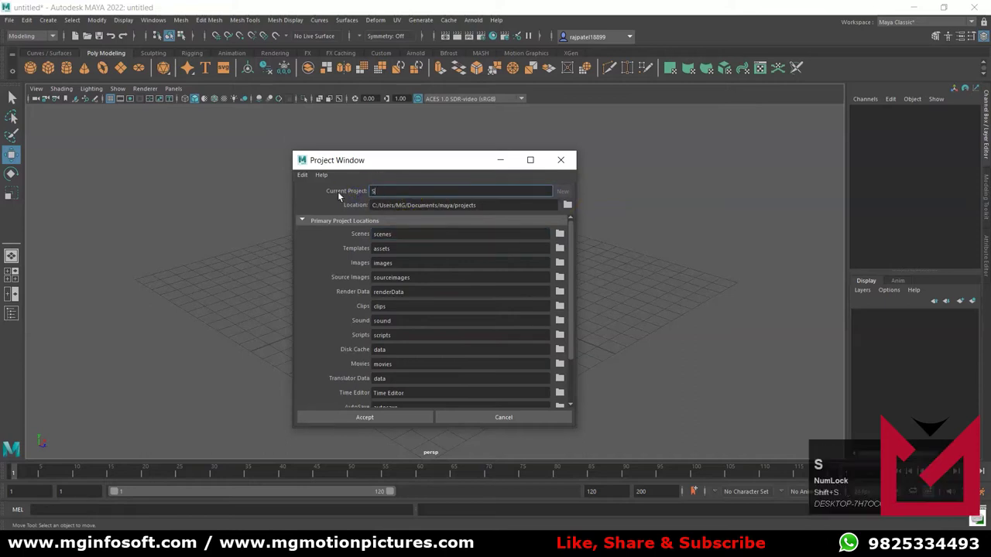
pyautogui.write('imple')
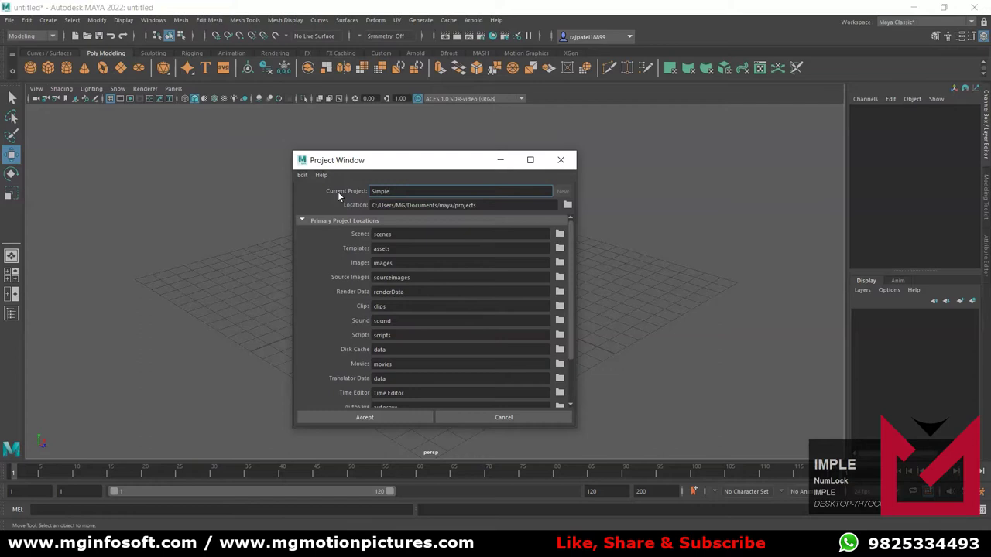
pyautogui.write('olygon')
pyautogui.write('odeling')
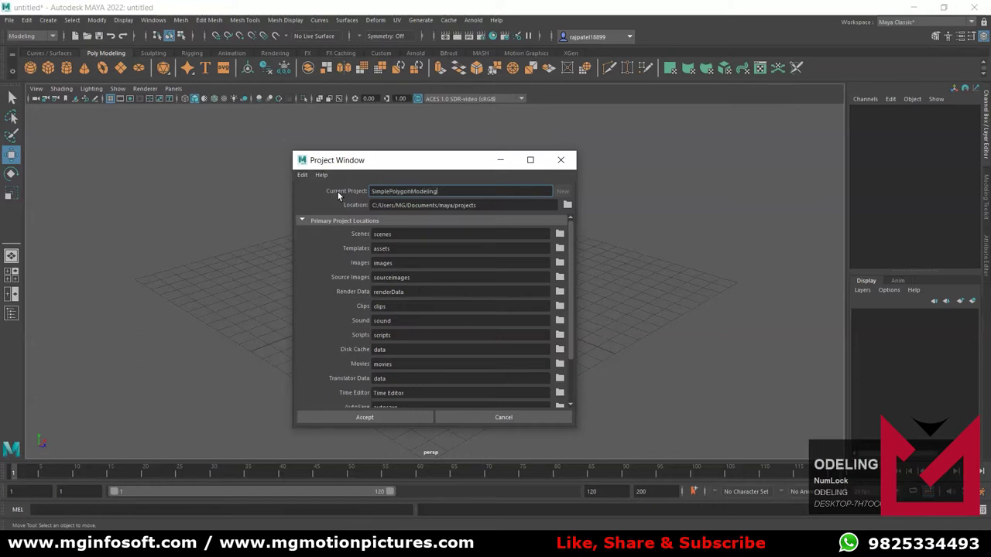
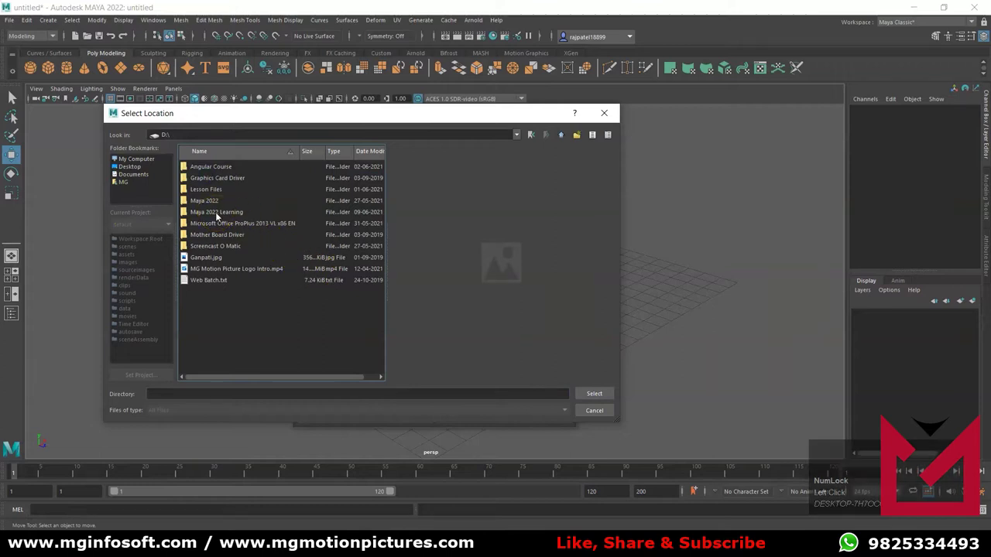
pyautogui.click(216, 216)
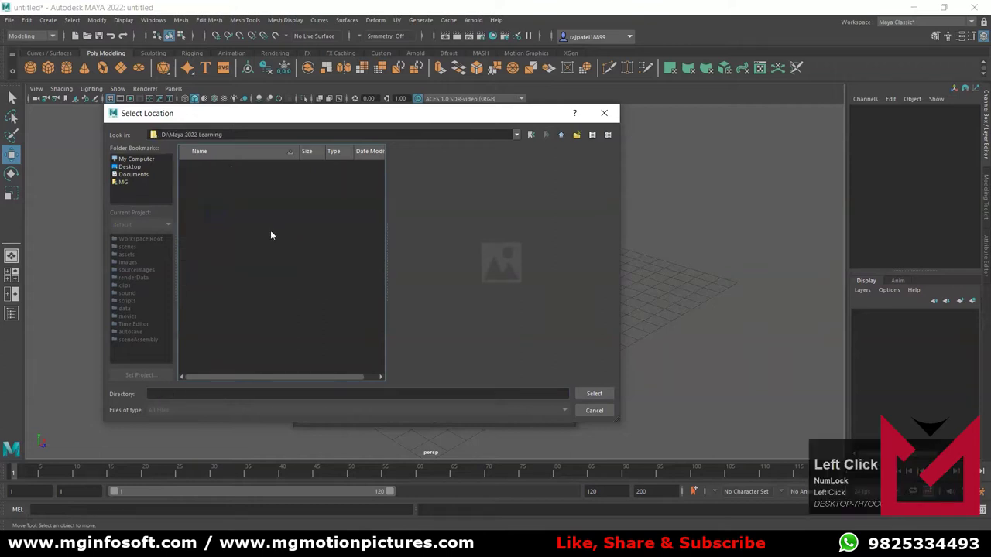
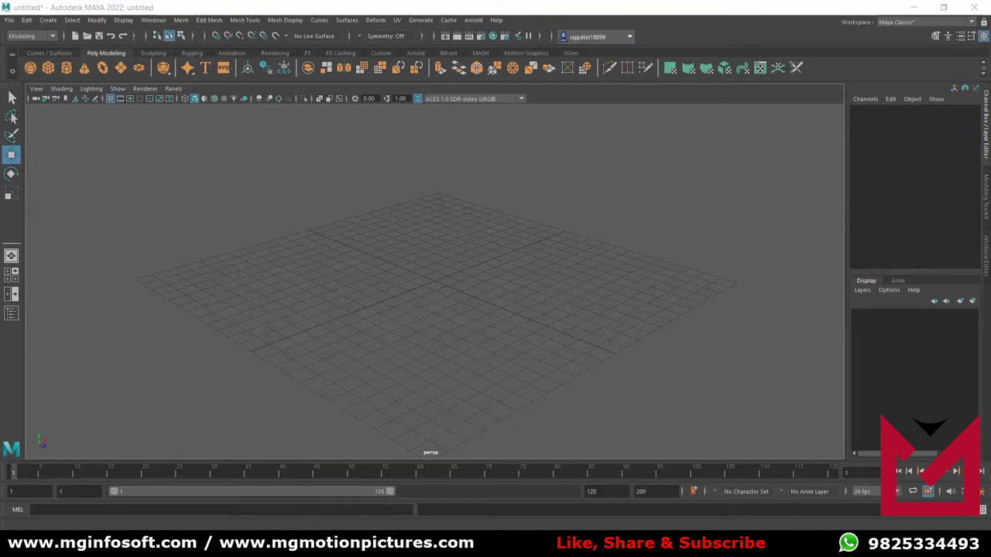
# Step: Save the empty scene as Table.mb (Maya Binary) in the project's scenes folder
pyautogui.click(449, 327)
pyautogui.press('ctrl+s')
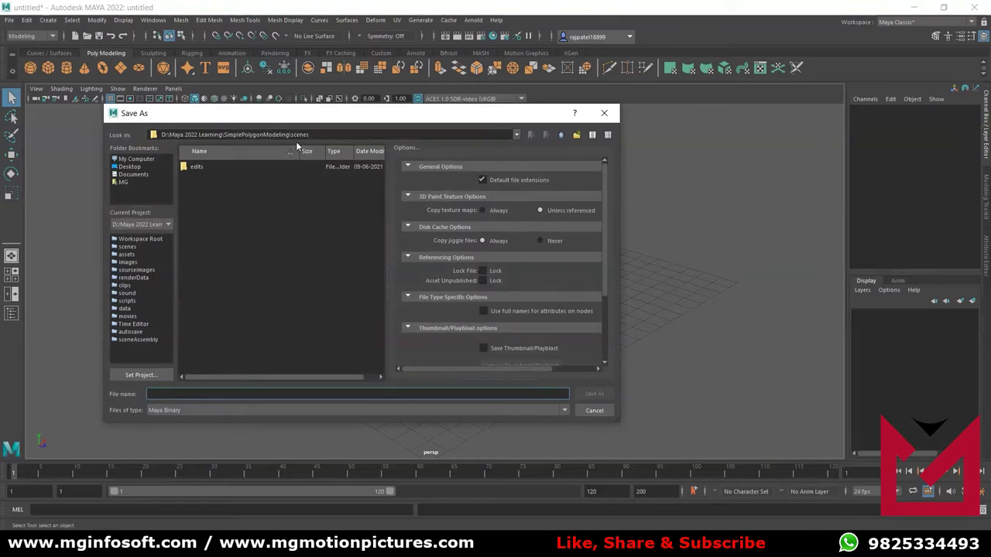
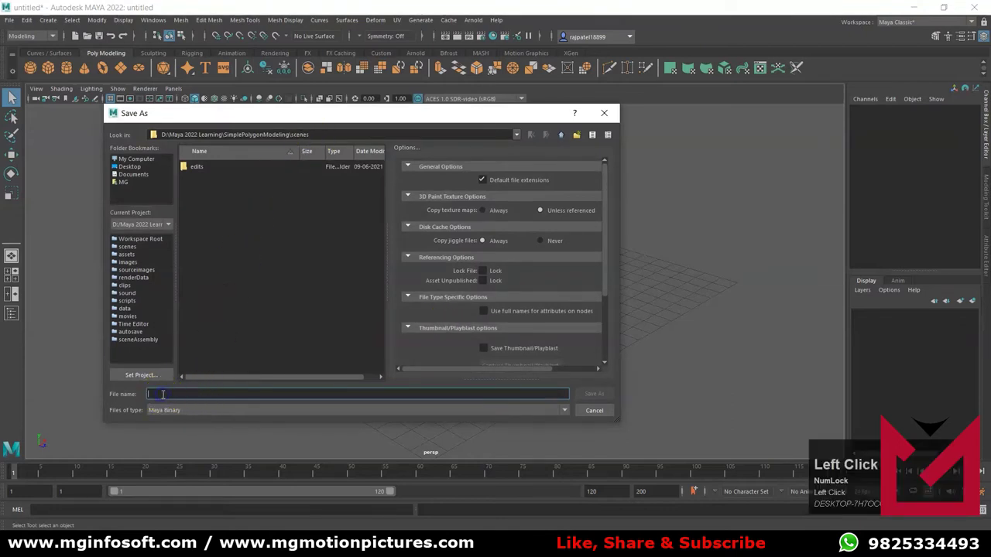
pyautogui.write('able')
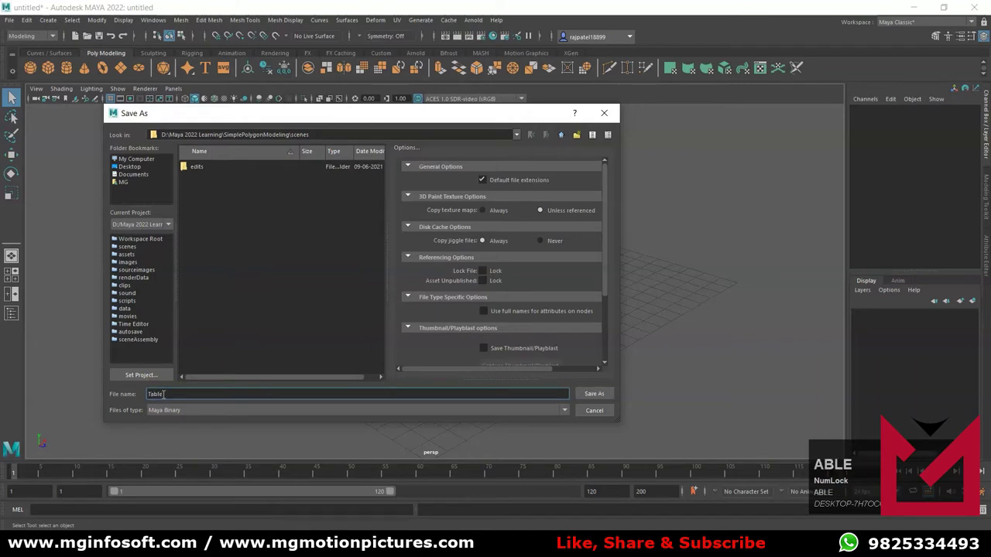
pyautogui.click(608, 395)
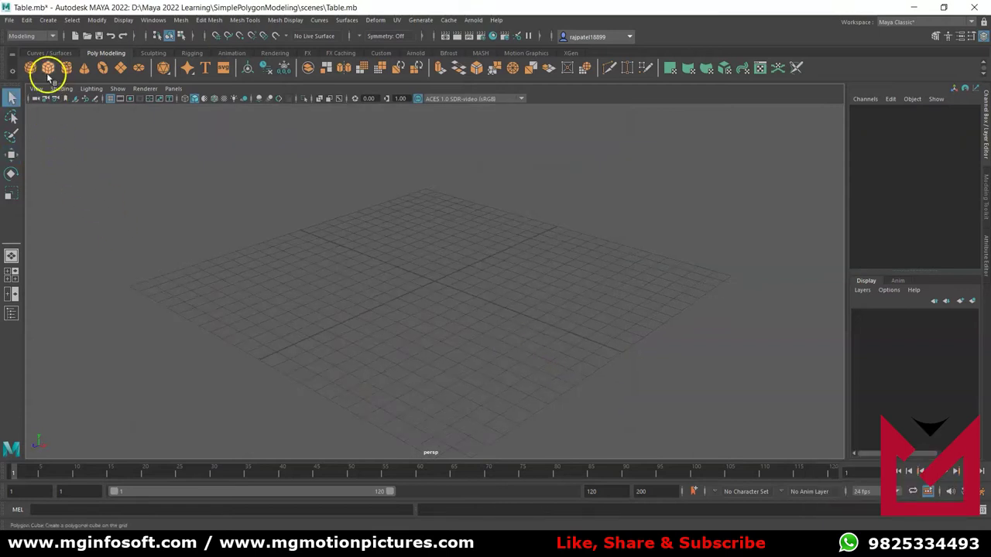
# Step: Add a polygon cube and scale it into a flat slab of about 10.5 × 0.65 × 7.4
pyautogui.click(48, 82)
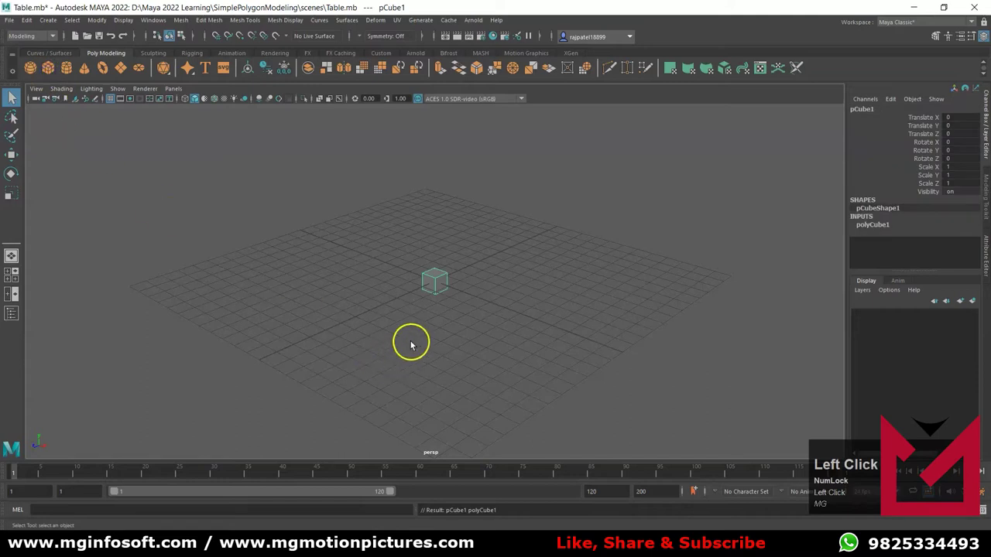
pyautogui.press('r')
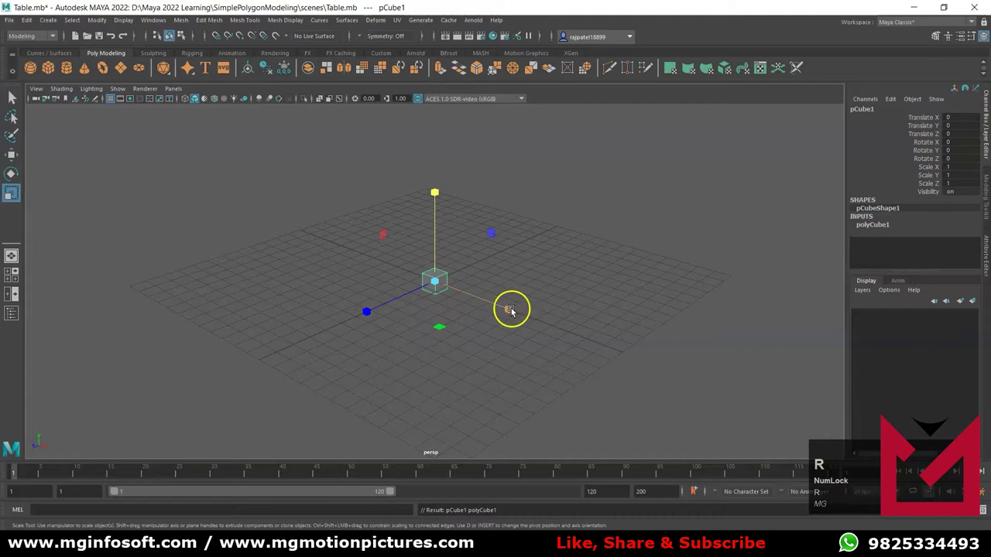
pyautogui.moveTo(517, 313); pyautogui.dragTo(509, 367)
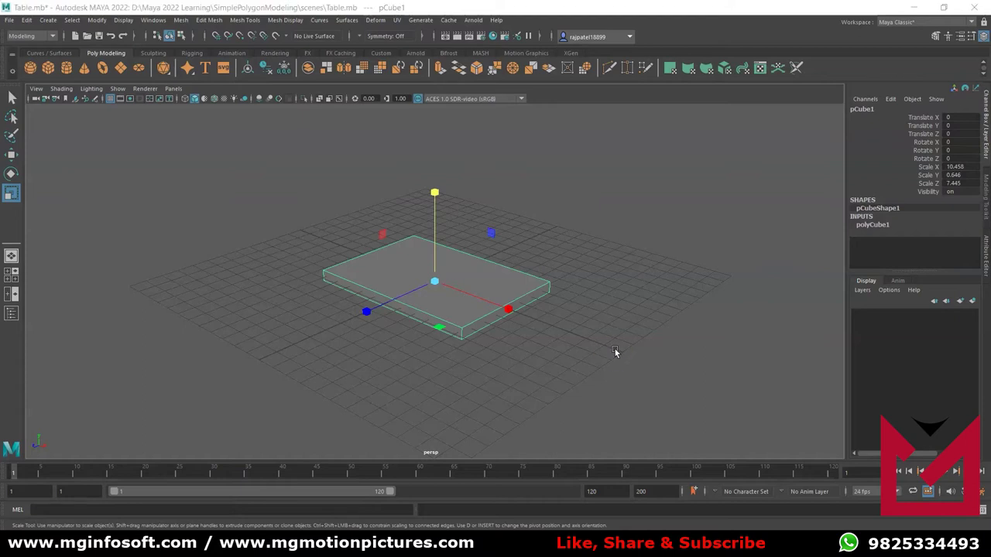
pyautogui.click(619, 352)
# Step: Switch the display to the four-view layout and back to perspective
pyautogui.press('space')
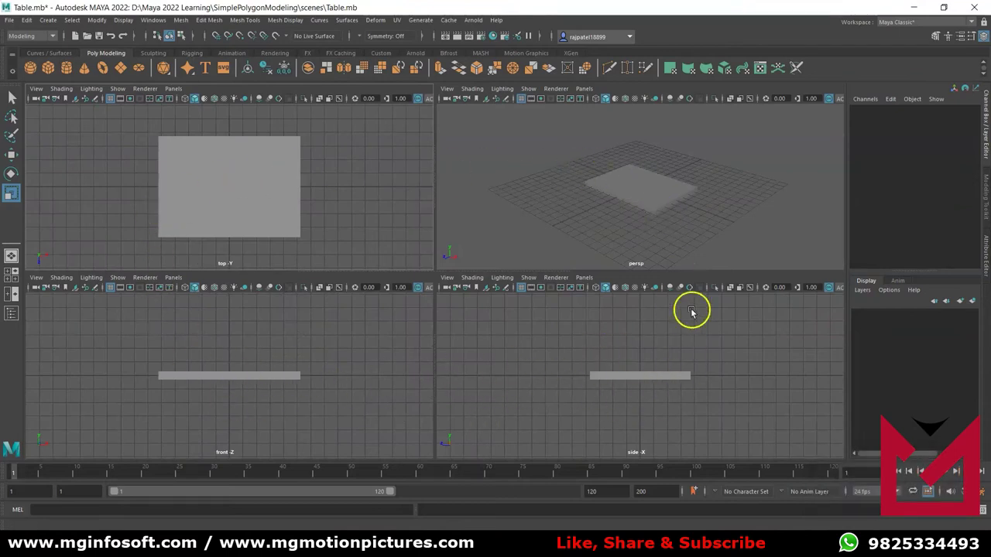
pyautogui.press('space')
pyautogui.click(439, 292)
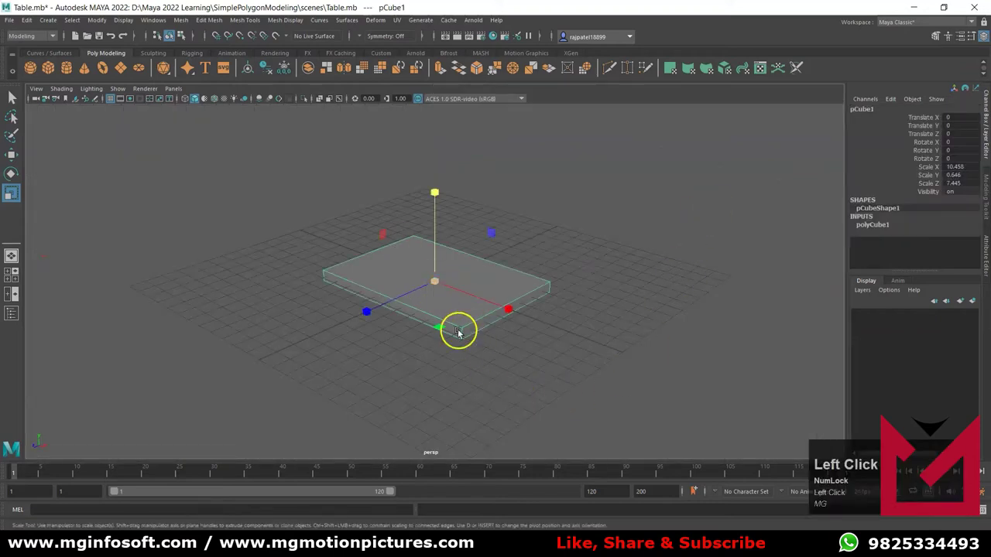
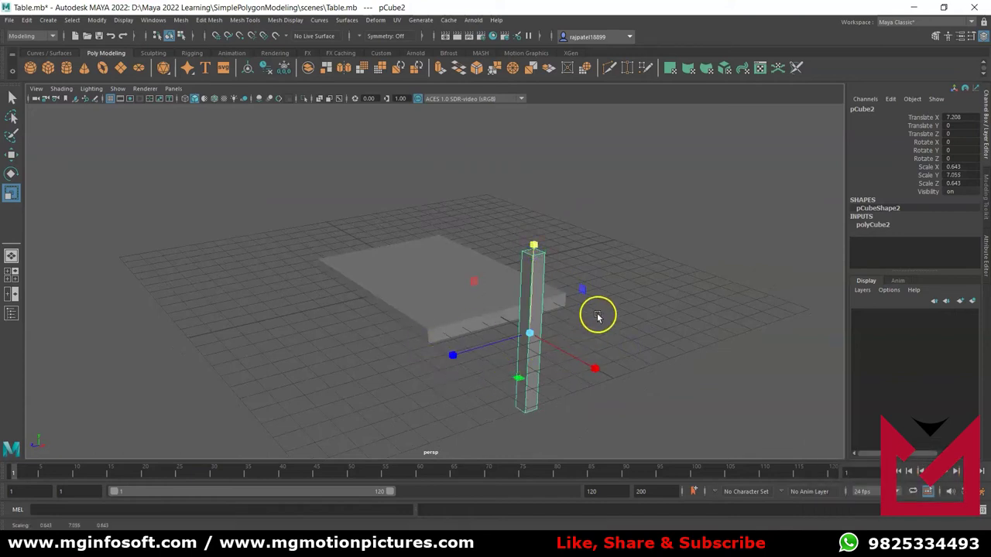
# Step: V-snap the tall thin leg cube's pivot to its top face in pivot-edit mode
pyautogui.press('alt+Num_Lock')
pyautogui.click(599, 335)
pyautogui.moveTo(599, 335); pyautogui.dragTo(612, 343)
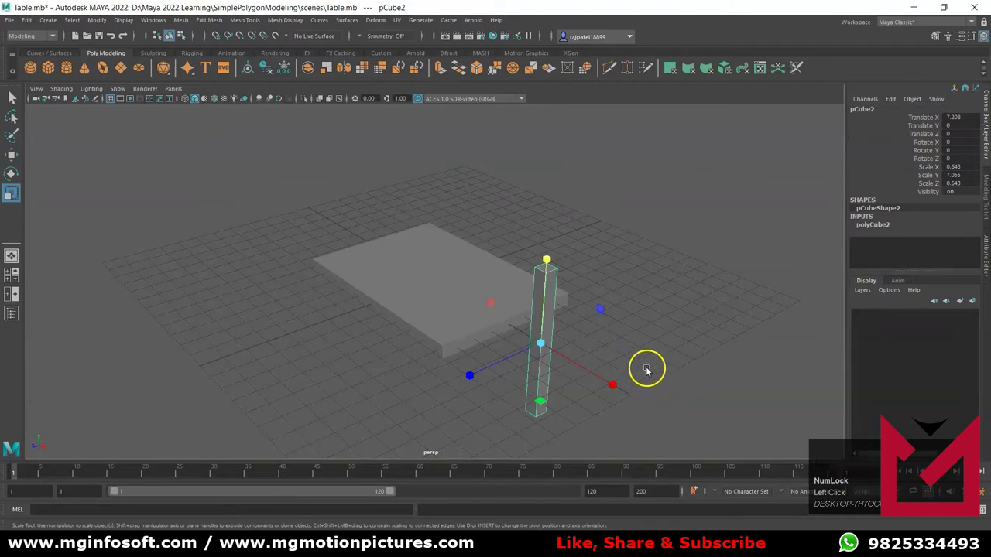
pyautogui.press('d')
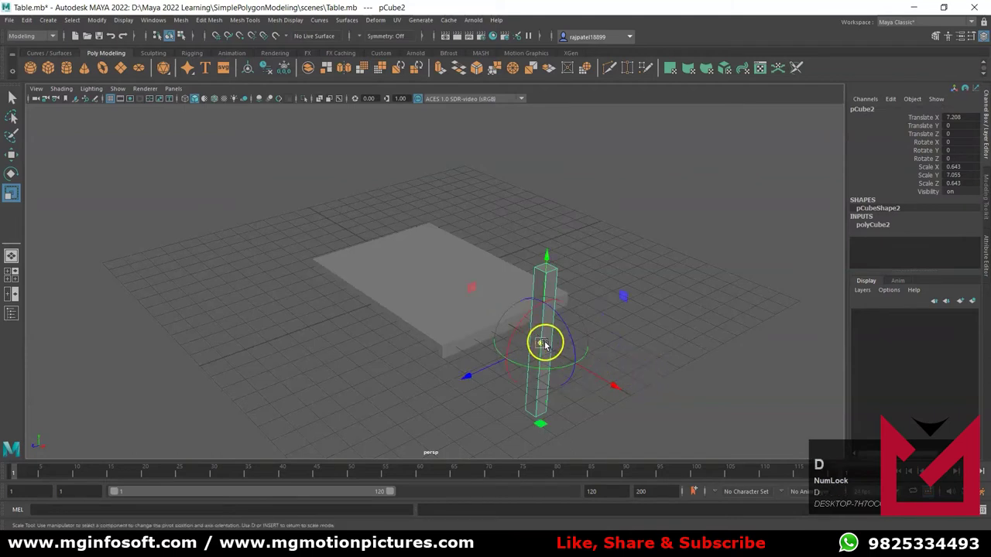
pyautogui.click(540, 354)
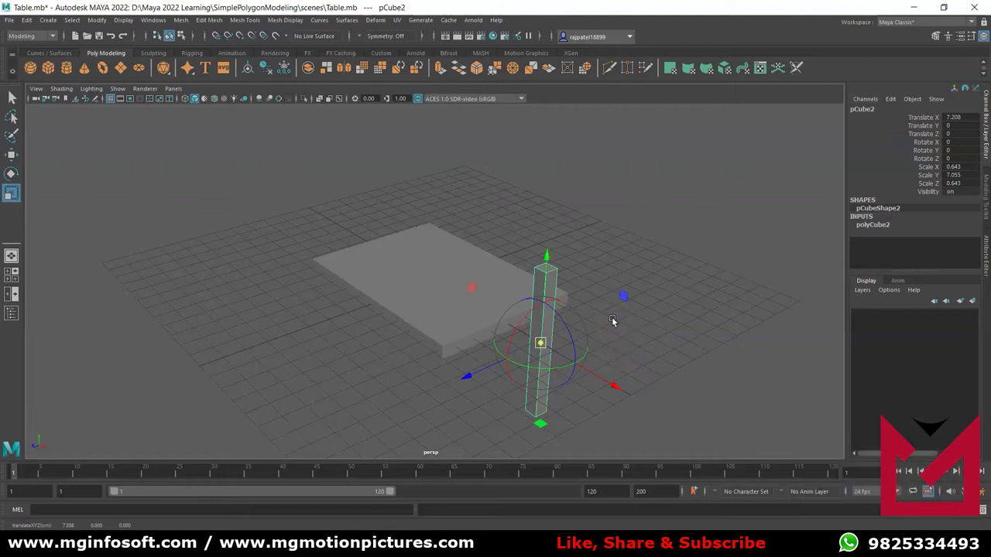
pyautogui.write('vvvvvvvvvvvvvvvvvvvvvv')
pyautogui.click(545, 349)
pyautogui.write('vvvV [Hold]vvvvvvvvvv')
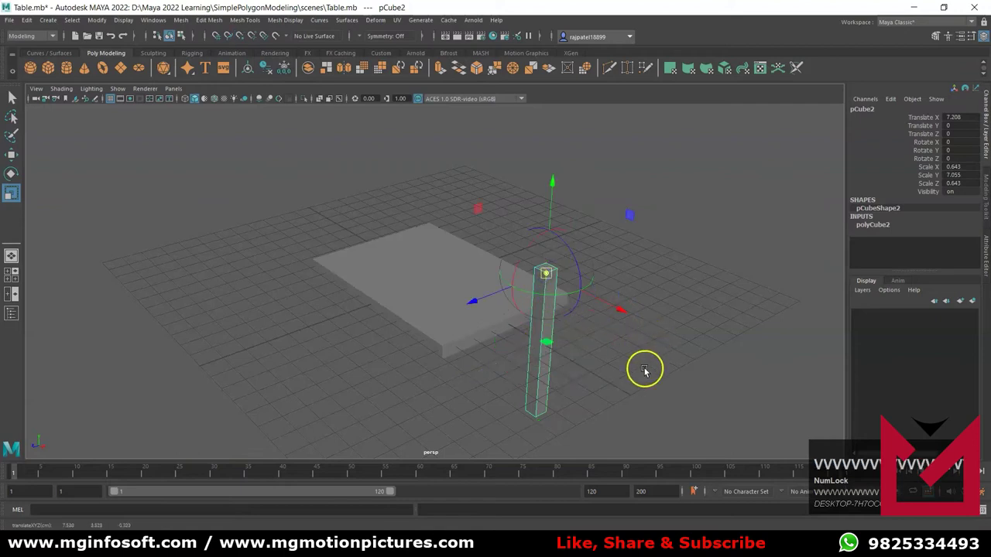
pyautogui.press('d')
# Step: V-snap-move the leg so its top sits under one corner of the slab
pyautogui.press('w')
pyautogui.write('w')
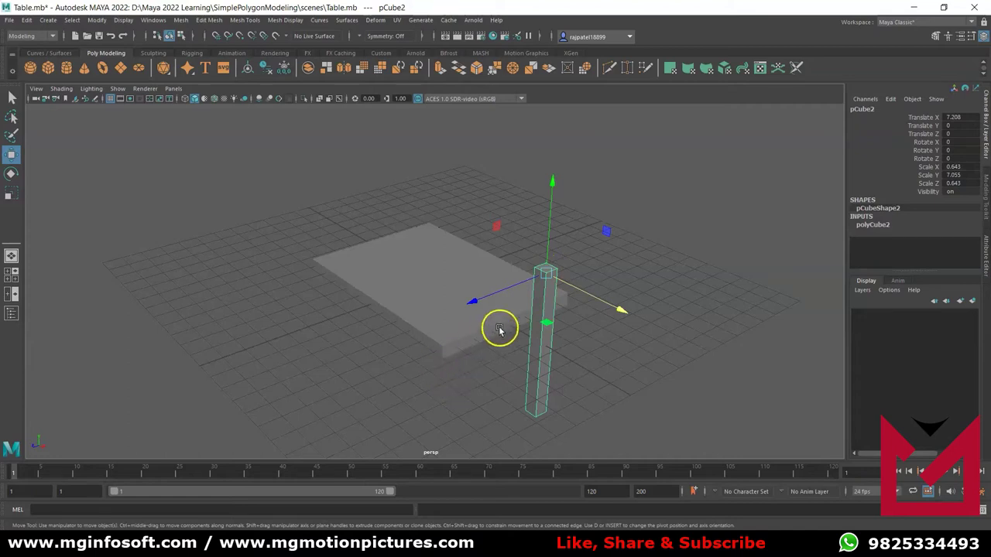
pyautogui.write('vvvvvvvvvvvvvvvvvvvvv')
pyautogui.click(547, 371)
pyautogui.moveTo(531, 397); pyautogui.dragTo(519, 356)
pyautogui.scroll(-3)
pyautogui.moveTo(508, 352); pyautogui.dragTo(114, 108)
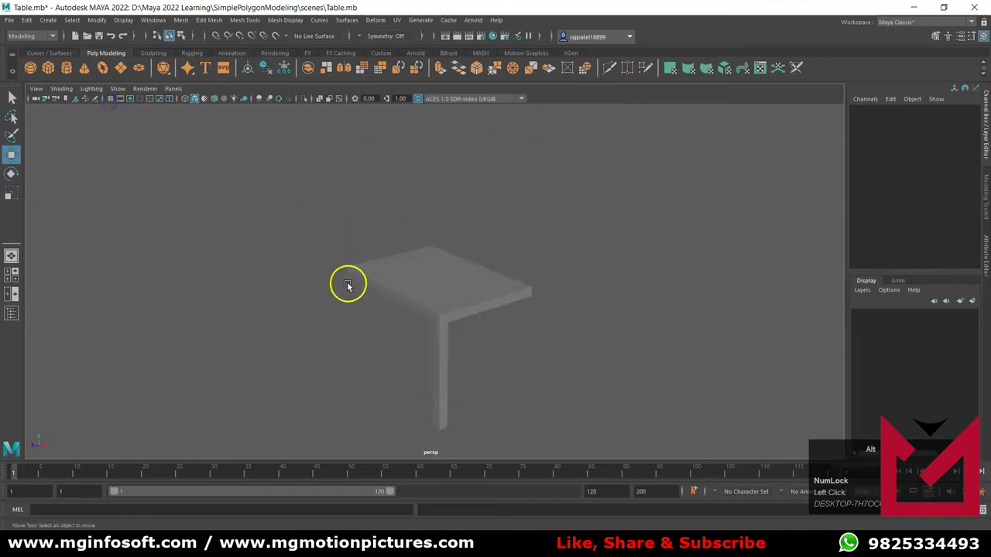
# Step: Duplicate the first leg with Ctrl+D and adjust the copy's Scale Y height
pyautogui.click(457, 326)
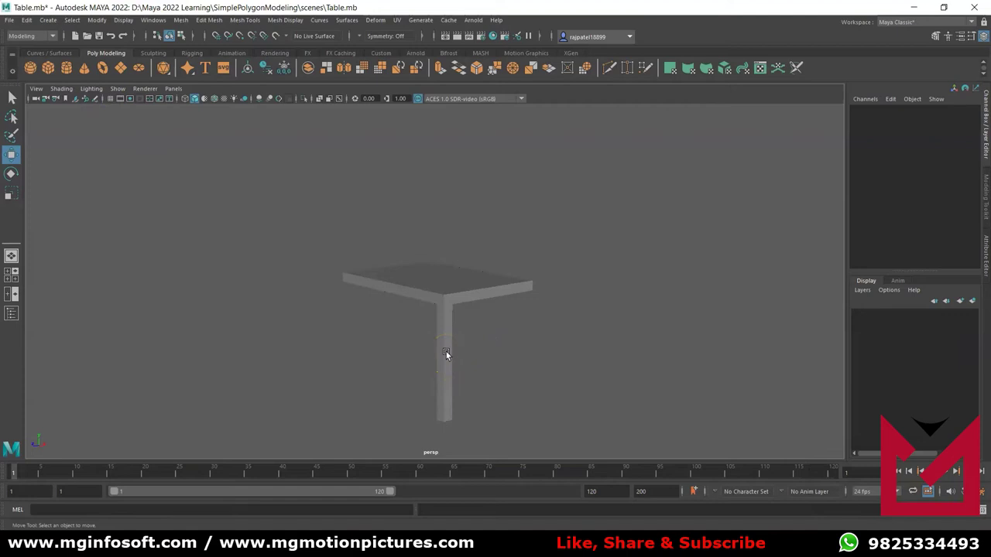
pyautogui.click(451, 359)
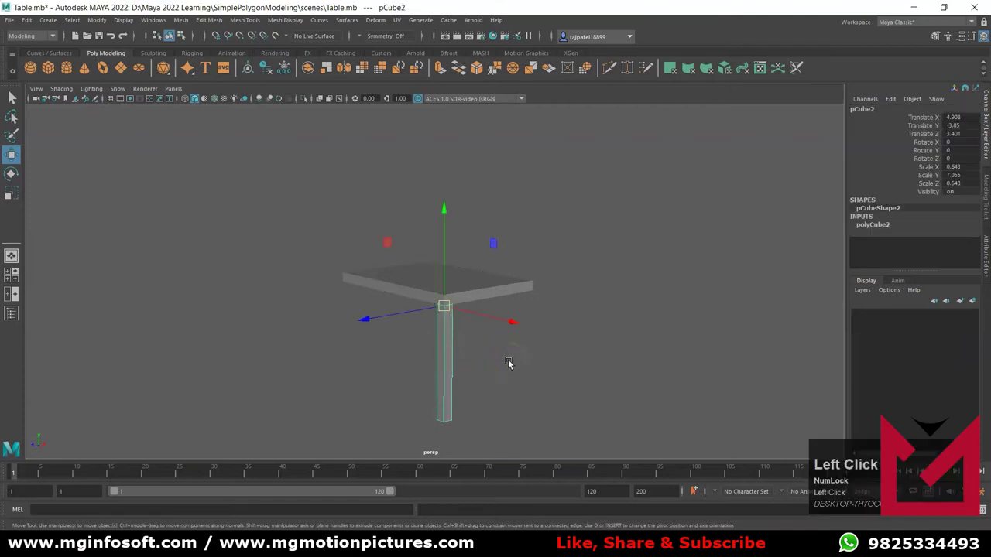
pyautogui.press('r')
pyautogui.moveTo(444, 223); pyautogui.dragTo(529, 379)
pyautogui.moveTo(531, 368); pyautogui.dragTo(510, 389)
pyautogui.scroll(3)
pyautogui.click(452, 364)
pyautogui.press('w')
pyautogui.press('ctrl+d')
pyautogui.moveTo(391, 317); pyautogui.dragTo(675, 385)
pyautogui.moveTo(675, 385); pyautogui.dragTo(394, 320)
pyautogui.doubleClick(480, 366)
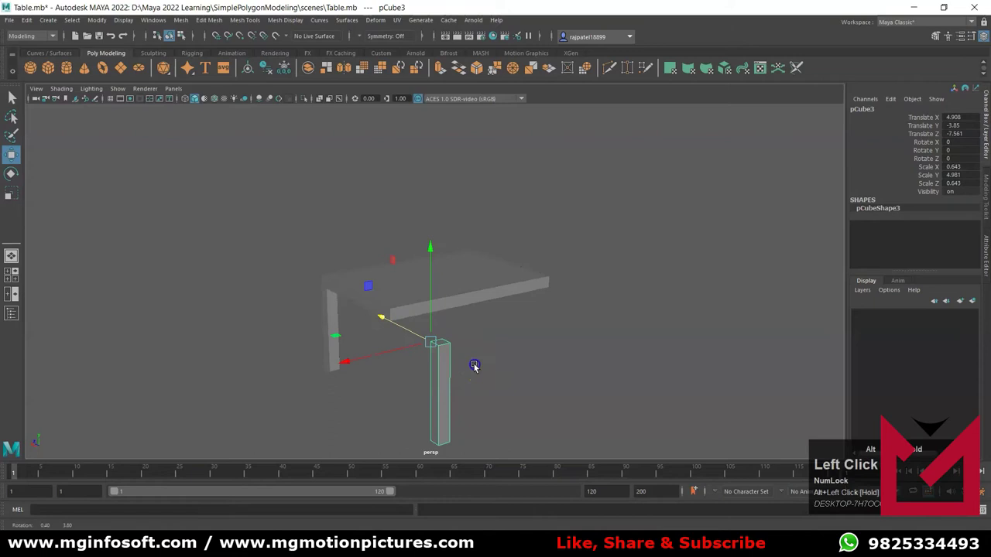
pyautogui.scroll(3)
# Step: V-snap the second leg under another corner of the tabletop
pyautogui.press('d')
pyautogui.click(428, 363)
pyautogui.write('vvvvvvvvvvvv')
pyautogui.click(429, 363)
pyautogui.write('vvv [Hold]vvvvvvvv')
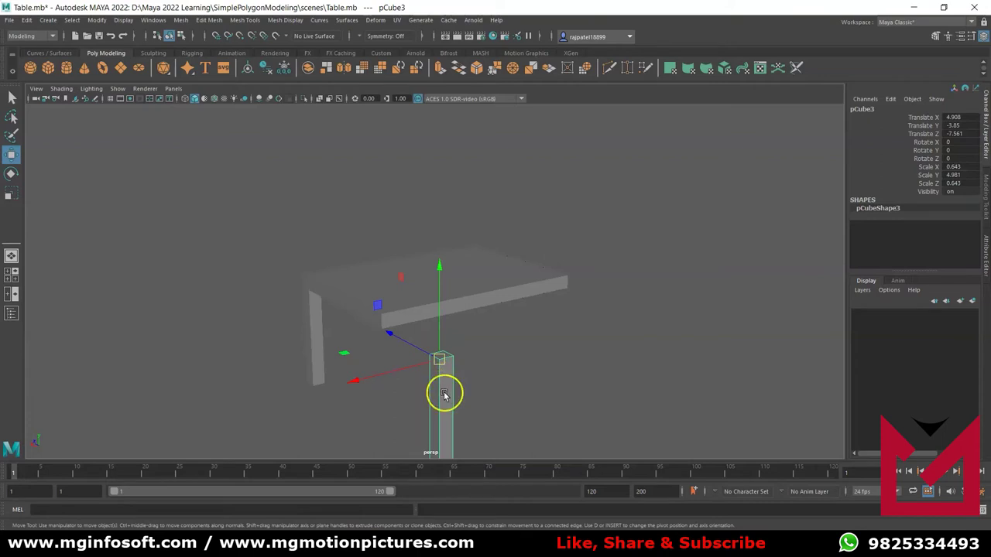
pyautogui.press('v')
pyautogui.write('vvvvvvvvvVVVVVVvvvvv')
pyautogui.click(463, 401)
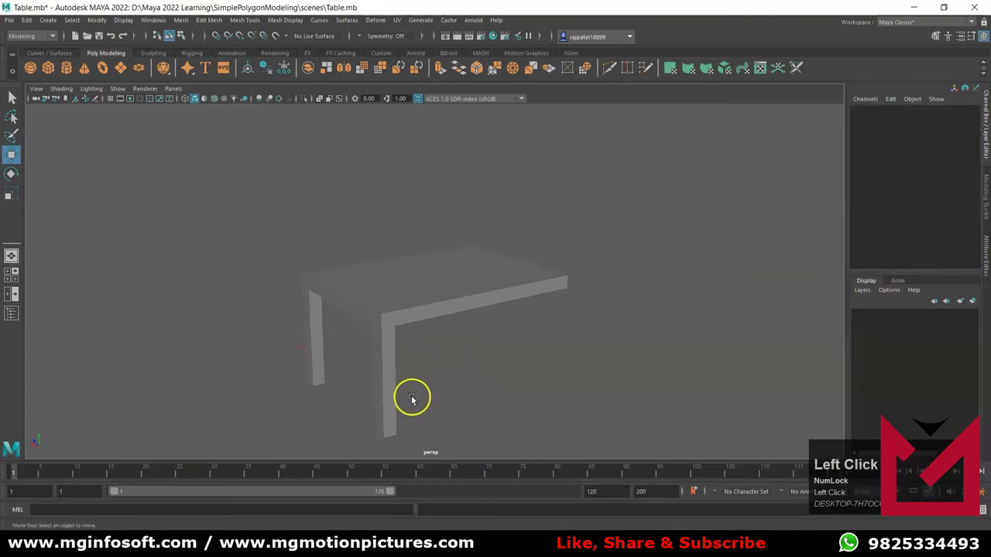
# Step: Duplicate a leg and V-snap the third leg under another slab corner
pyautogui.click(391, 394)
pyautogui.press('ctrl+d')
pyautogui.moveTo(303, 352); pyautogui.dragTo(651, 380)
pyautogui.moveTo(651, 380); pyautogui.dragTo(530, 386)
pyautogui.press('d')
pyautogui.write('vvvvvvvvvvvvvv')
pyautogui.click(437, 339)
pyautogui.write('vvvvvvvvvvvvvvvvvv')
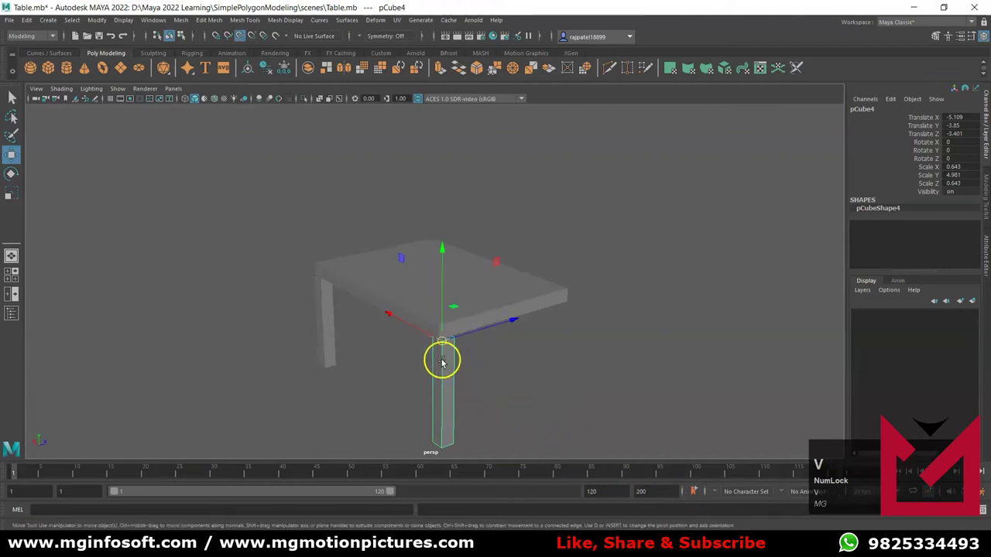
pyautogui.write('vvvvvV [Hold]vvvvv')
pyautogui.click(541, 410)
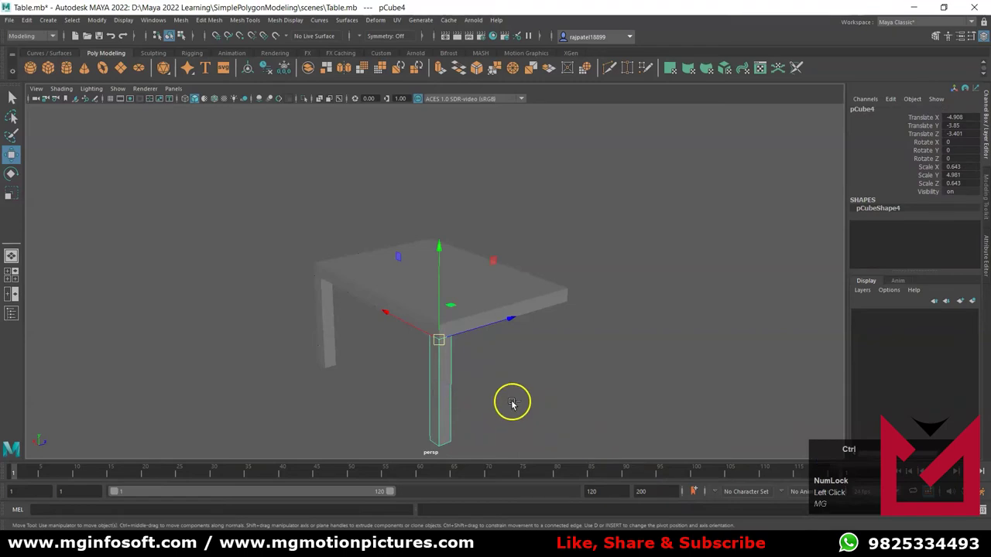
# Step: Duplicate again and V-snap the fourth leg under the remaining corner
pyautogui.press('ctrl+d')
pyautogui.click(510, 326)
pyautogui.moveTo(611, 402); pyautogui.dragTo(525, 368)
pyautogui.write('dvvvvvvvvvvvvvVVVVvvvvvvv')
pyautogui.press('v')
pyautogui.write('VVVVvvvvvvvvvv')
pyautogui.click(458, 336)
pyautogui.write('vvvvvvvvvvvvvv')
pyautogui.click(510, 408)
# Step: Orbit and zoom around the table to inspect all four legs
pyautogui.moveTo(527, 378); pyautogui.dragTo(653, 381)
pyautogui.scroll(-3)
pyautogui.moveTo(575, 379); pyautogui.dragTo(534, 368)
pyautogui.scroll(3)
pyautogui.middleClick(563, 388)
pyautogui.scroll(3)
pyautogui.moveTo(513, 335); pyautogui.dragTo(561, 248)
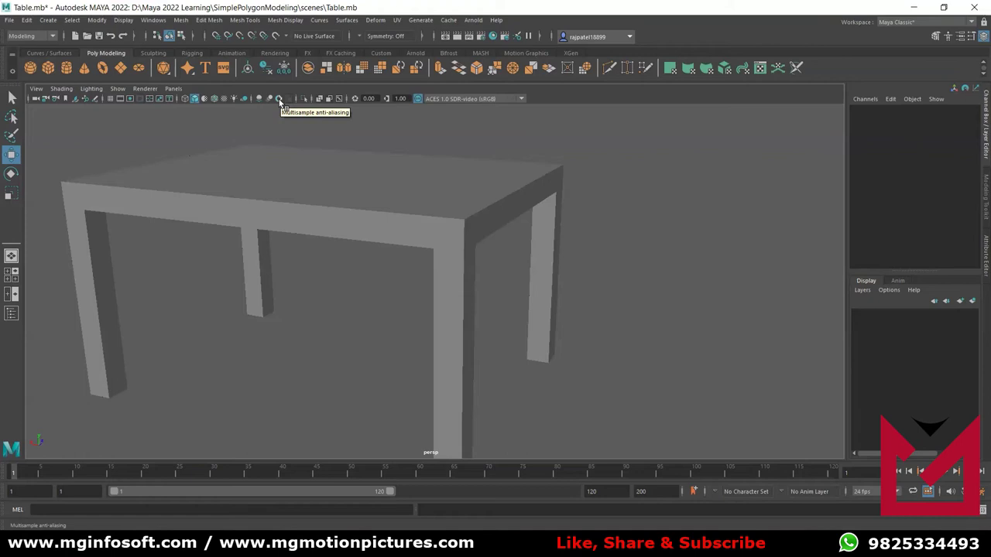
# Step: Turn on Multisample anti-aliasing and tumble the view to frame the whole table
pyautogui.click(281, 108)
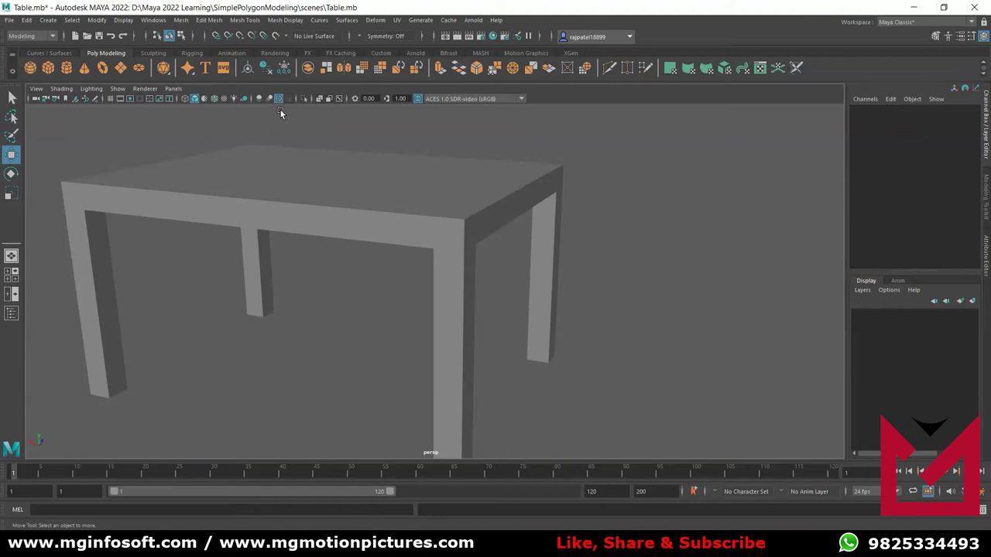
pyautogui.press('alt+Num_Lock')
pyautogui.click(498, 410)
pyautogui.moveTo(499, 410); pyautogui.dragTo(518, 399)
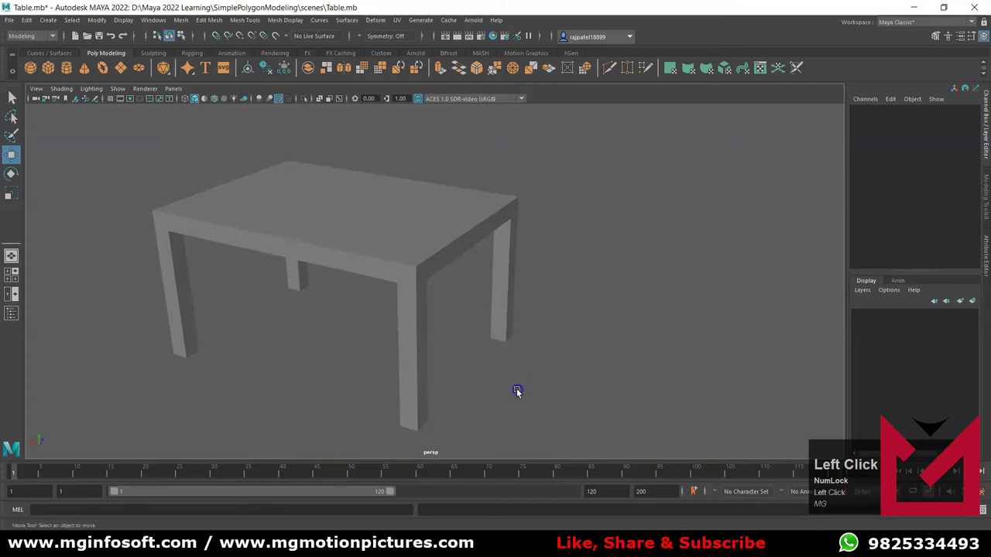